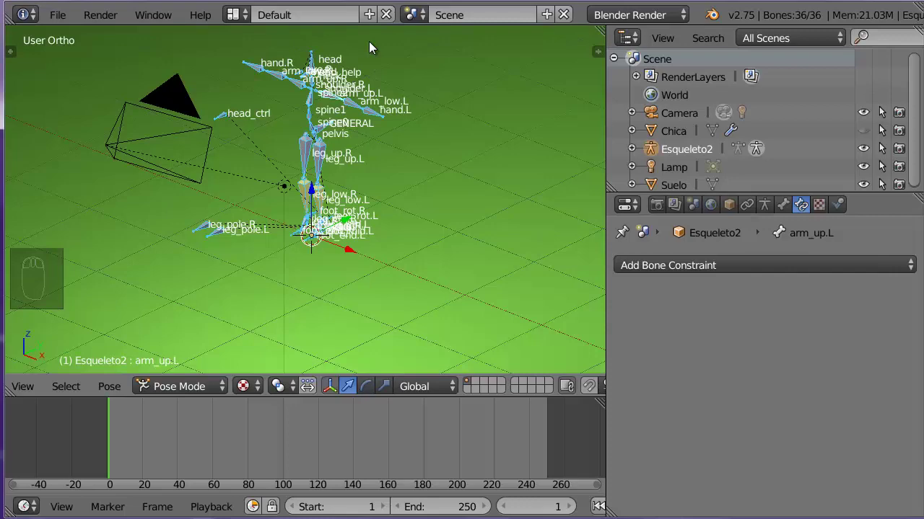
Leave Pose Mode on Esqueleto2 and unhide the Chica mesh so both can be selected
left_click_drag(371, 90, 476, 233)
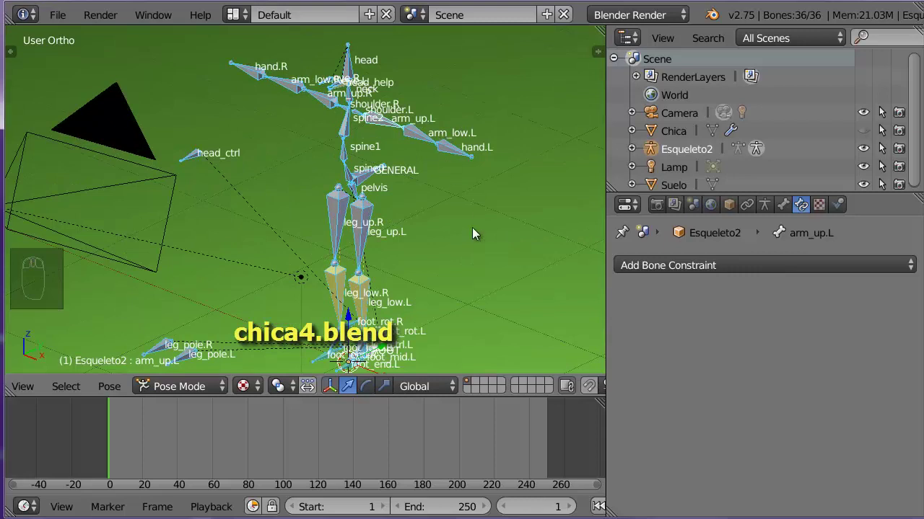
left_click_drag(476, 233, 476, 232)
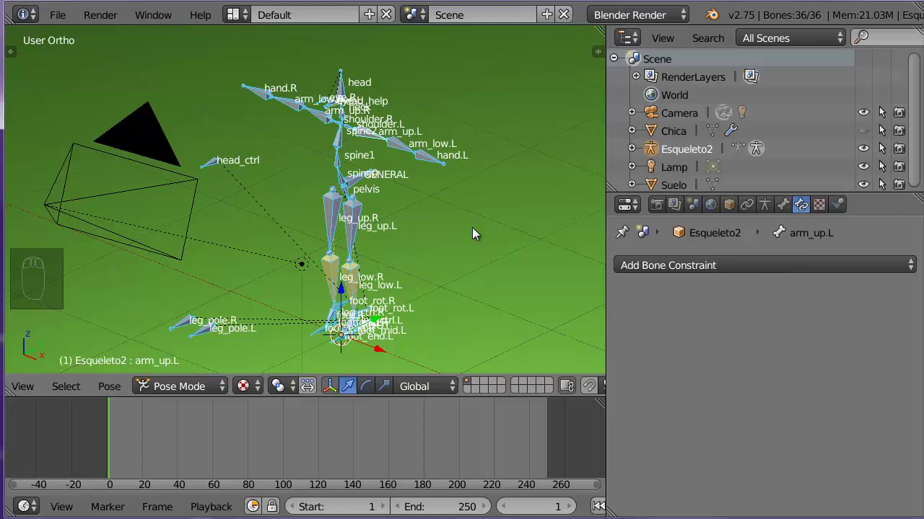
left_click_drag(211, 391, 242, 278)
key("alt+h")
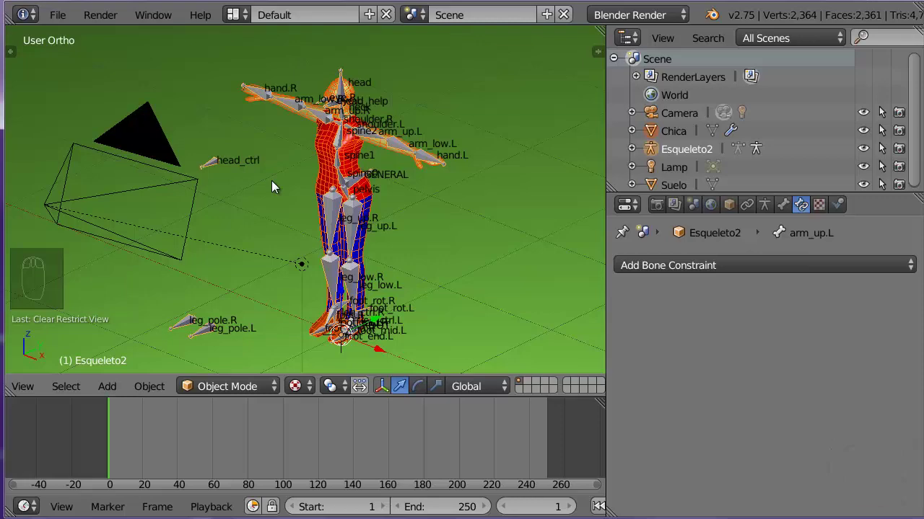
Zoom onto the character's head to view the head bone's relation settings
left_click_drag(275, 186, 510, 139)
left_click_drag(333, 166, 358, 132)
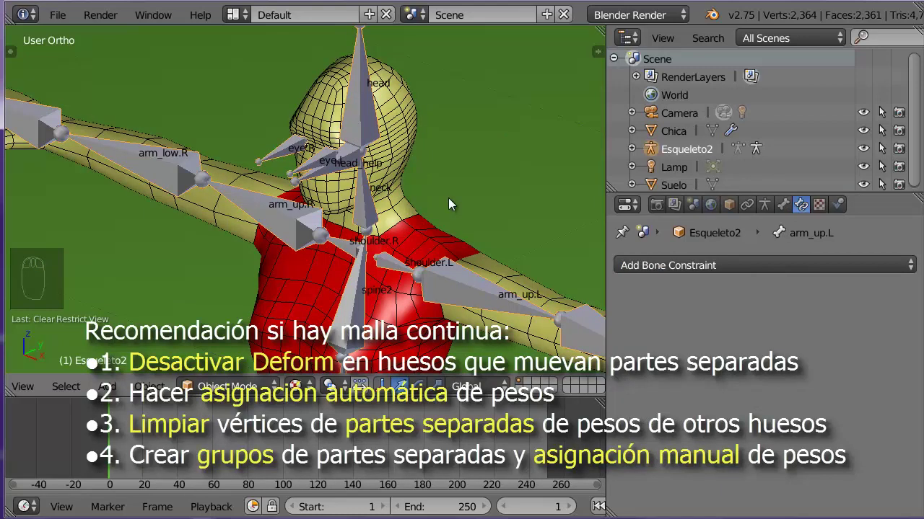
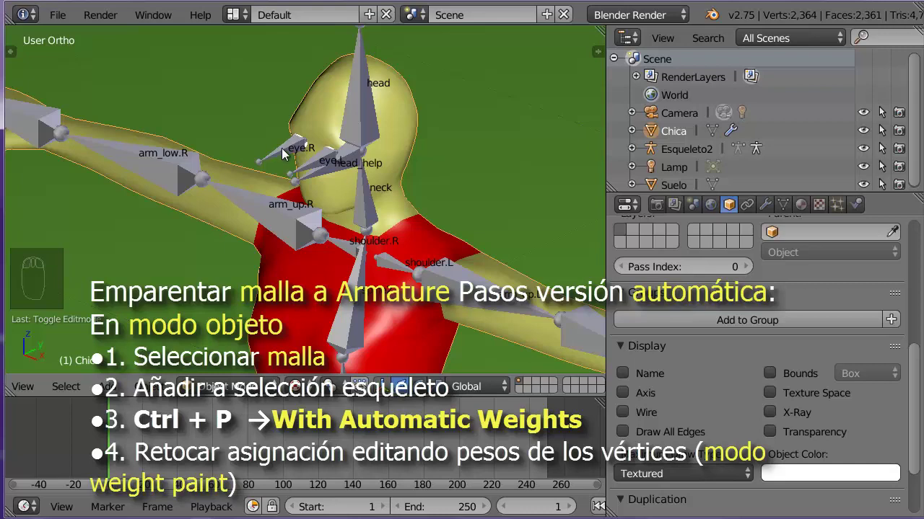
Parent Chica to Esqueleto2 with automatic weights and review the bone-named vertex groups
left_click_drag(286, 152, 516, 125)
key("ctrl+p")
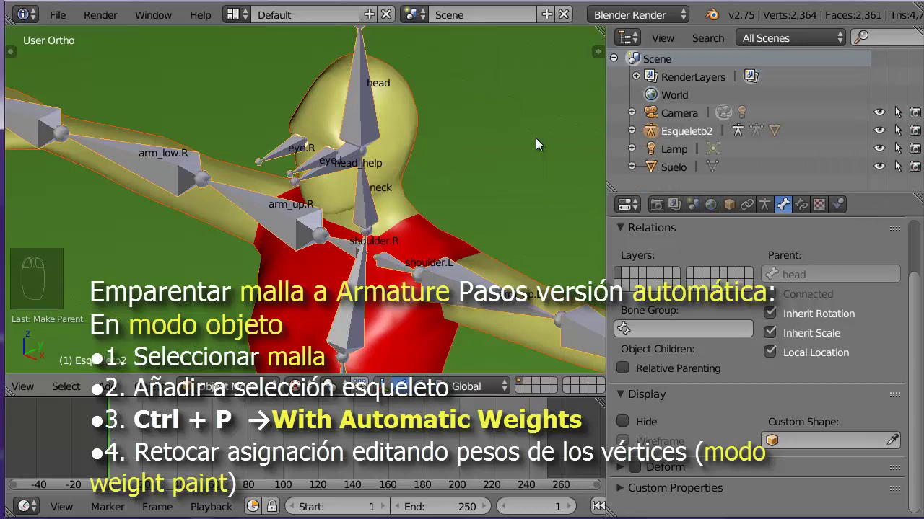
left_click_drag(409, 113, 787, 205)
left_click_drag(787, 206, 911, 308)
Check the Armature modifier added to the Chica mesh
left_click_drag(911, 308, 864, 445)
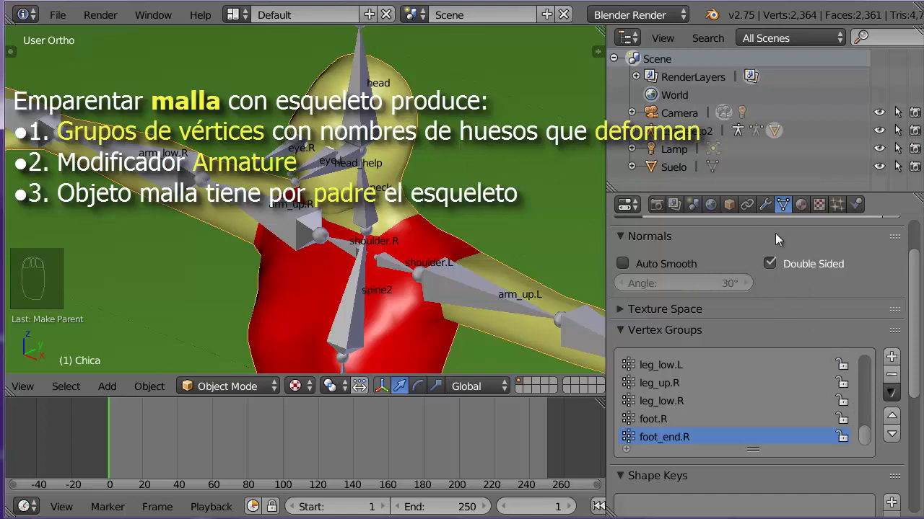
left_click_drag(868, 437, 879, 458)
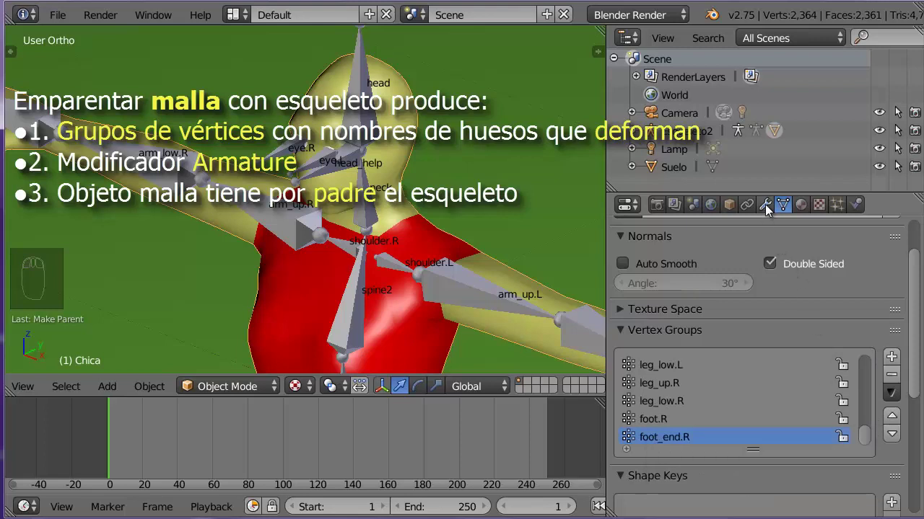
left_click_drag(769, 209, 771, 357)
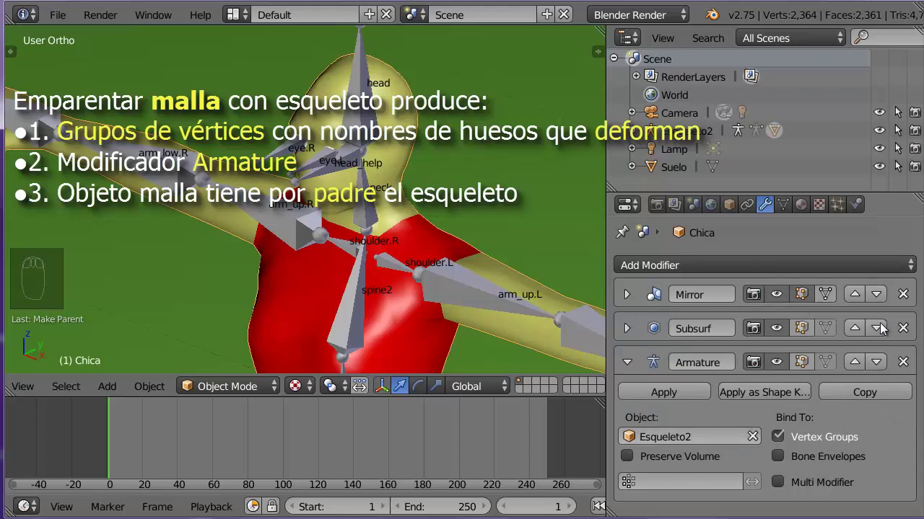
left_click_drag(732, 205, 869, 352)
Zoom out to the whole character, enter Pose Mode and display the armature's bones as sticks
left_click_drag(785, 373, 416, 178)
left_click_drag(416, 177, 486, 221)
left_click_drag(486, 222, 312, 167)
left_click_drag(312, 167, 244, 334)
left_click_drag(250, 398, 419, 275)
middle_click(416, 267)
middle_click(416, 267)
left_click_drag(419, 274, 752, 224)
left_click_drag(771, 209, 844, 407)
left_click_drag(706, 423, 444, 194)
middle_click(445, 193)
Rotate the foot_rot.L bone to test the foot deformation, then clear the rotation
left_click_drag(445, 193, 353, 143)
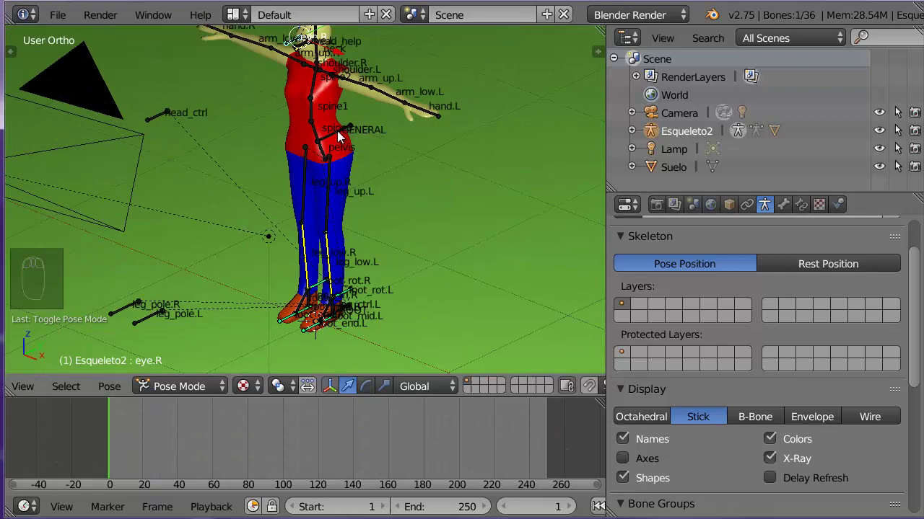
left_click_drag(341, 136, 325, 109)
left_click_drag(322, 96, 486, 259)
left_click_drag(485, 260, 471, 198)
key("ctrl+z")
left_click_drag(470, 198, 462, 137)
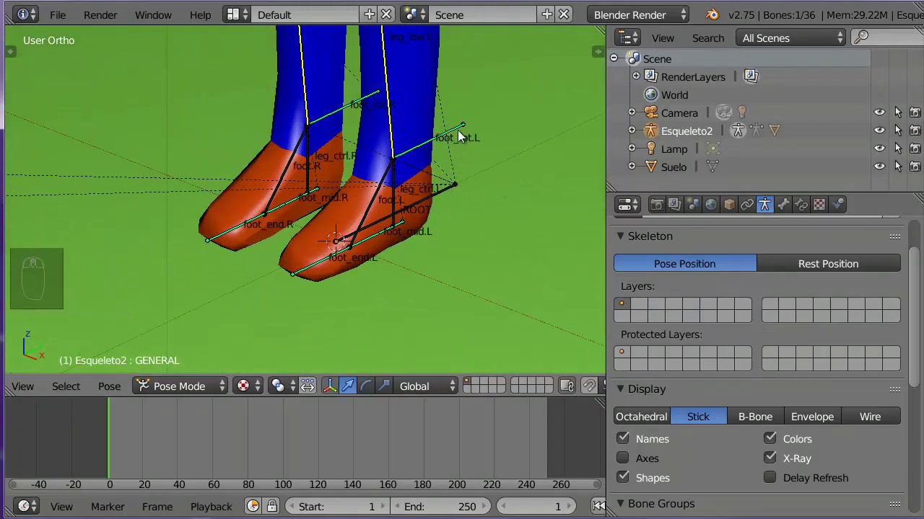
left_click_drag(462, 134, 535, 111)
key("r")
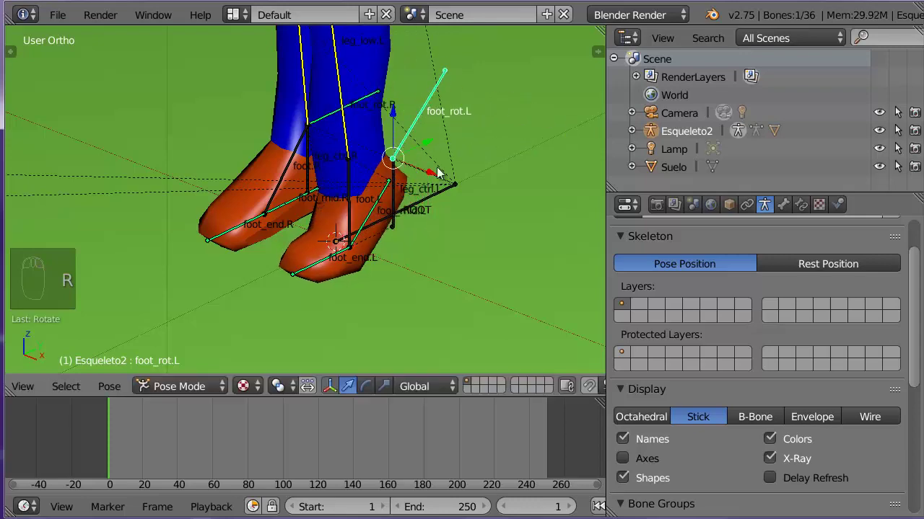
left_click_drag(447, 175, 292, 164)
left_click_drag(340, 253, 464, 231)
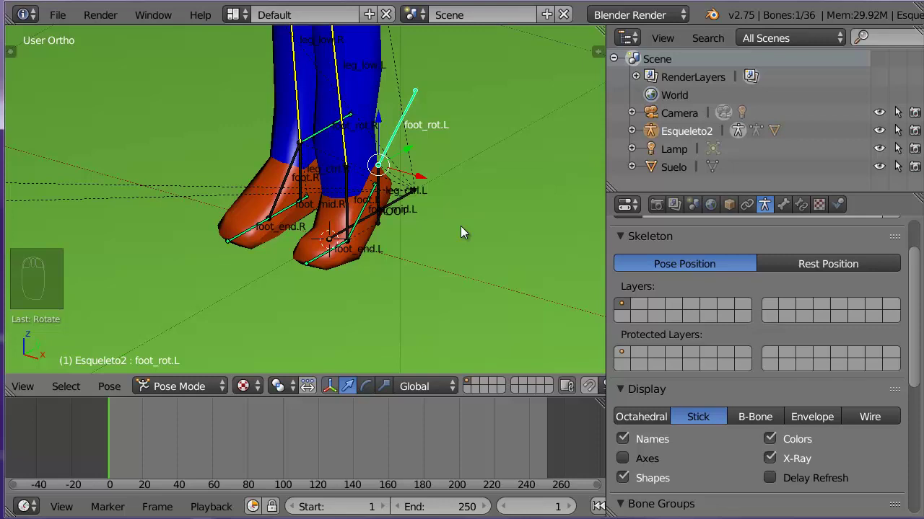
key("alt+r")
Select the Chica mesh and switch it to Weight Paint mode
left_click_drag(492, 236, 480, 304)
left_click_drag(474, 315, 477, 281)
left_click_drag(478, 282, 379, 323)
left_click_drag(379, 323, 254, 334)
left_click_drag(259, 396, 254, 333)
left_click_drag(254, 329, 253, 299)
left_click_drag(249, 290, 389, 295)
left_click_drag(397, 299, 397, 299)
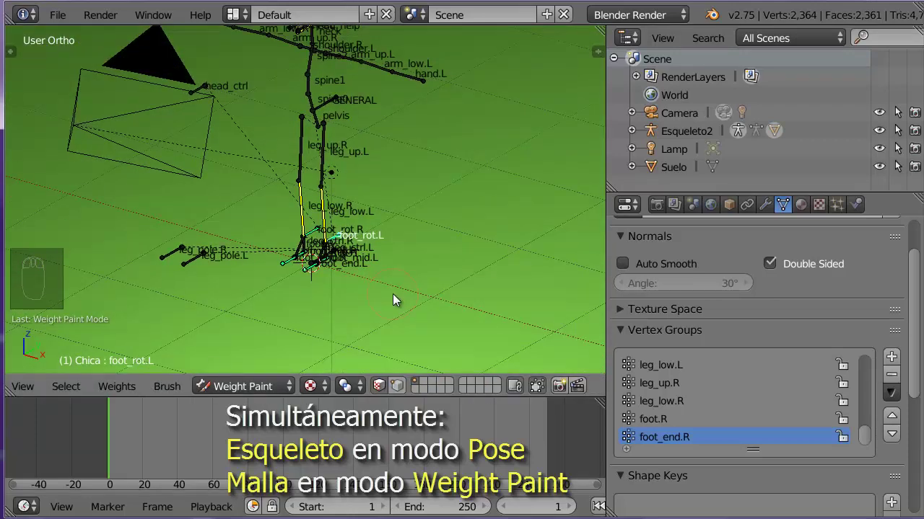
Inspect the leg weights and the mesh's vertex groups
key("alt+h")
left_click_drag(397, 298, 411, 298)
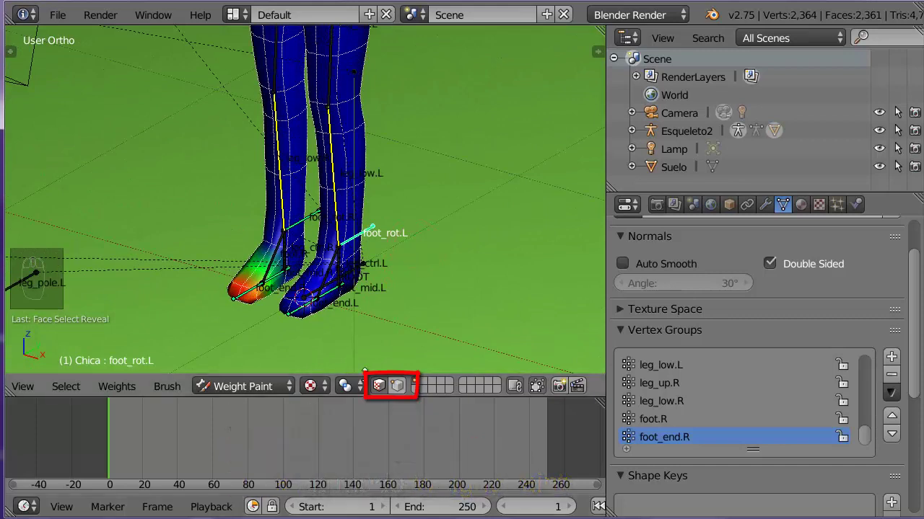
left_click_drag(382, 394, 349, 386)
left_click_drag(428, 298, 455, 320)
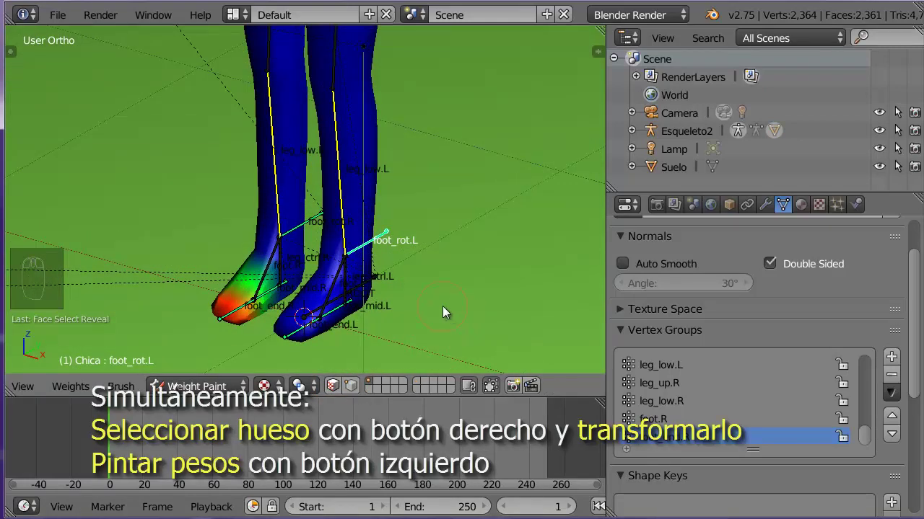
left_click_drag(335, 292, 430, 347)
left_click_drag(459, 321, 395, 322)
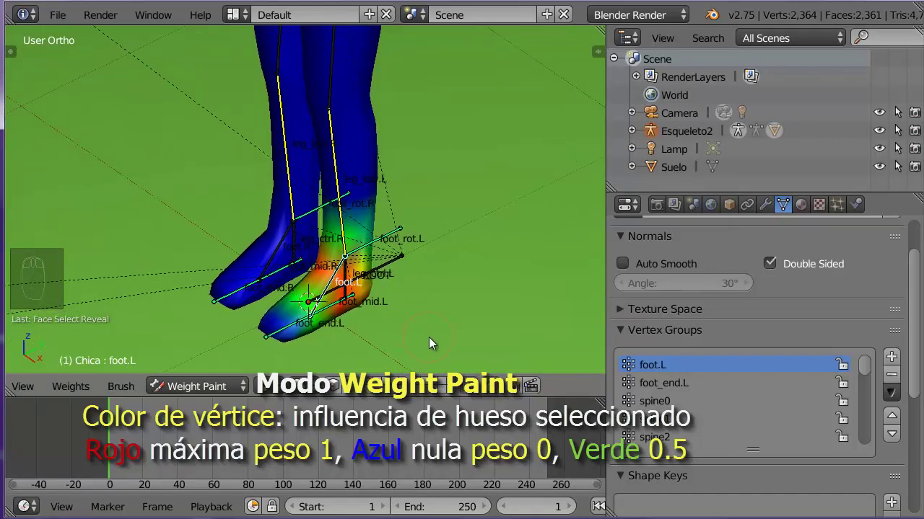
Enable Wire display on the Chica mesh and enter Edit Mode
left_click_drag(433, 342, 375, 246)
left_click(376, 246)
left_click_drag(375, 246, 377, 291)
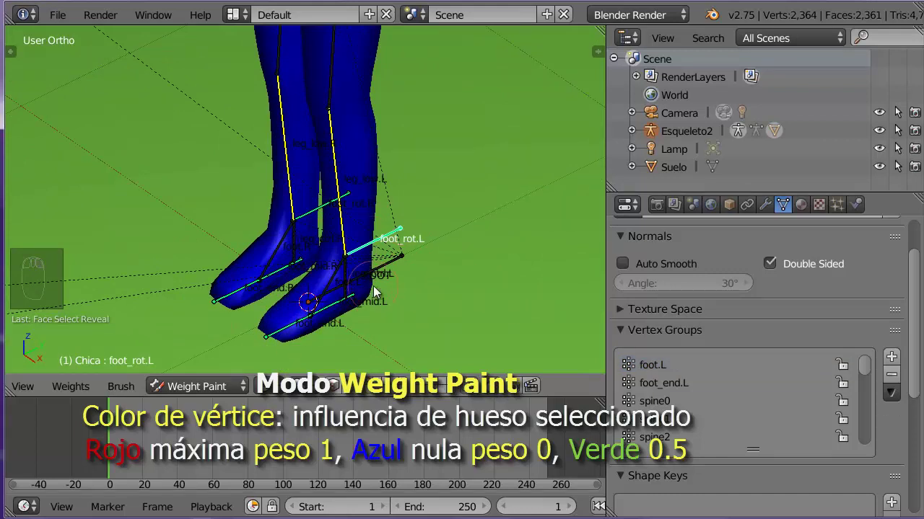
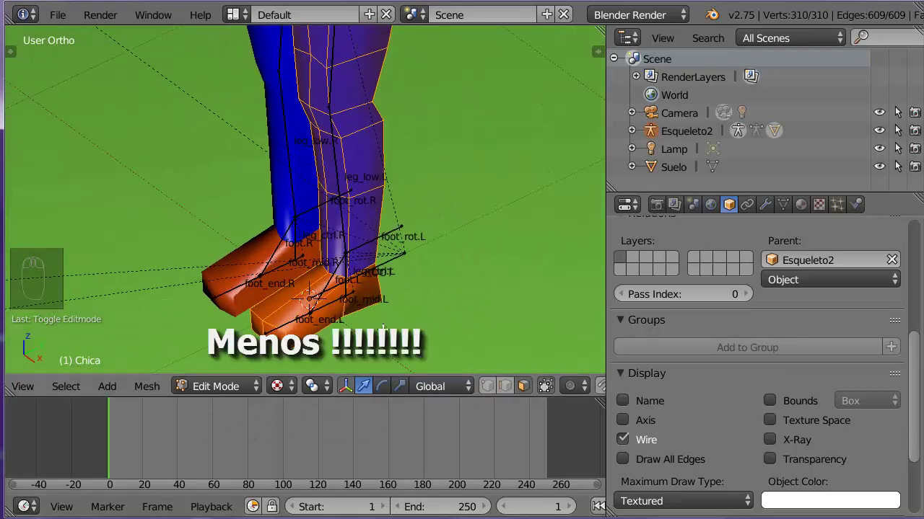
Return the Chica mesh to Weight Paint mode with X Mirror painting enabled
left_click_drag(216, 392, 237, 298)
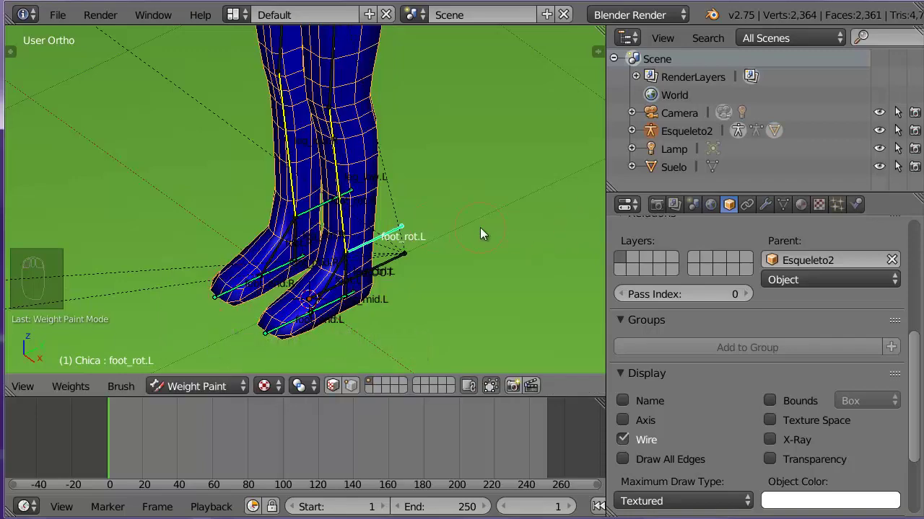
Zoom onto the head and select the head bone to show its red-to-blue weights
key("t")
left_click_drag(16, 93, 151, 151)
left_click_drag(124, 118, 295, 150)
left_click_drag(295, 150, 346, 185)
left_click_drag(347, 186, 427, 225)
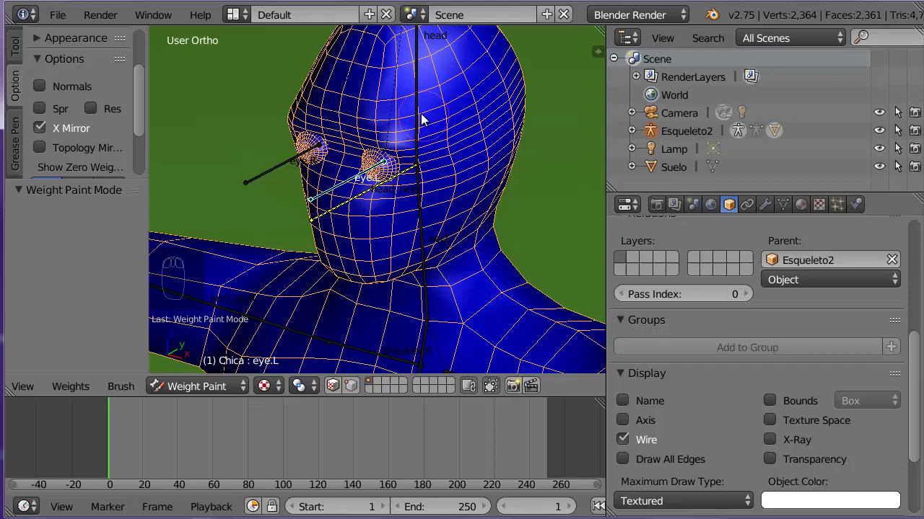
left_click_drag(421, 116, 486, 246)
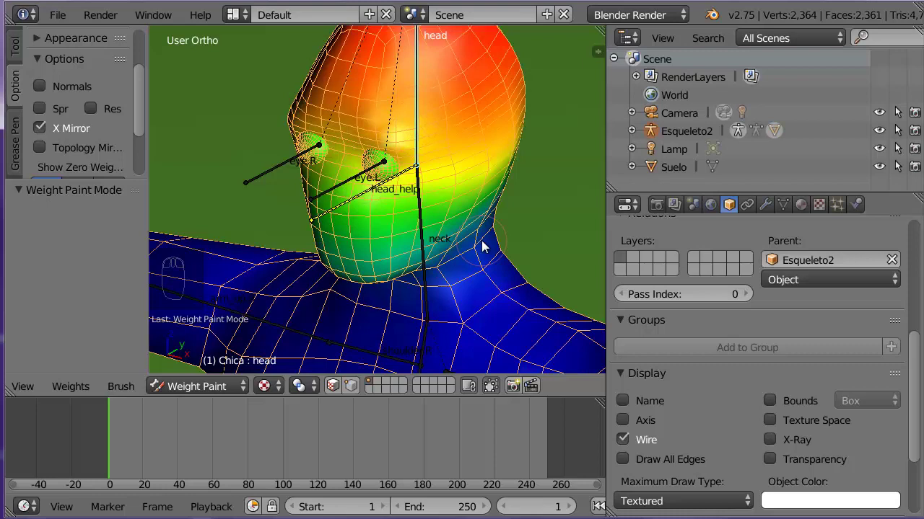